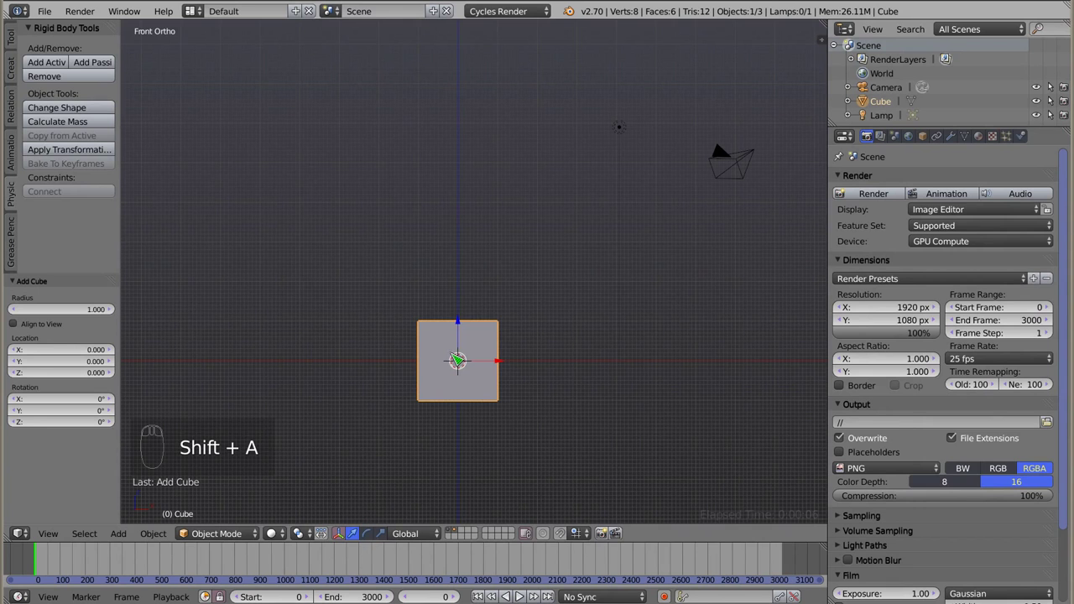
# Add an active rigid body to the cube and view it at an angle.
pyautogui.moveTo(1024, 141); pyautogui.dragTo(1051, 326)
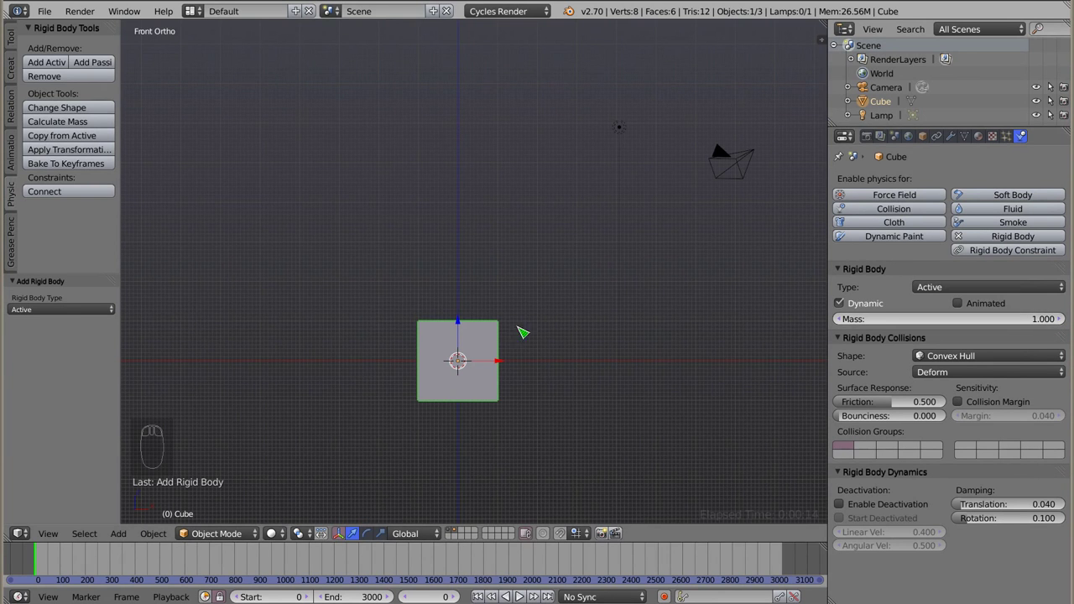
pyautogui.moveTo(458, 369); pyautogui.dragTo(56, 130)
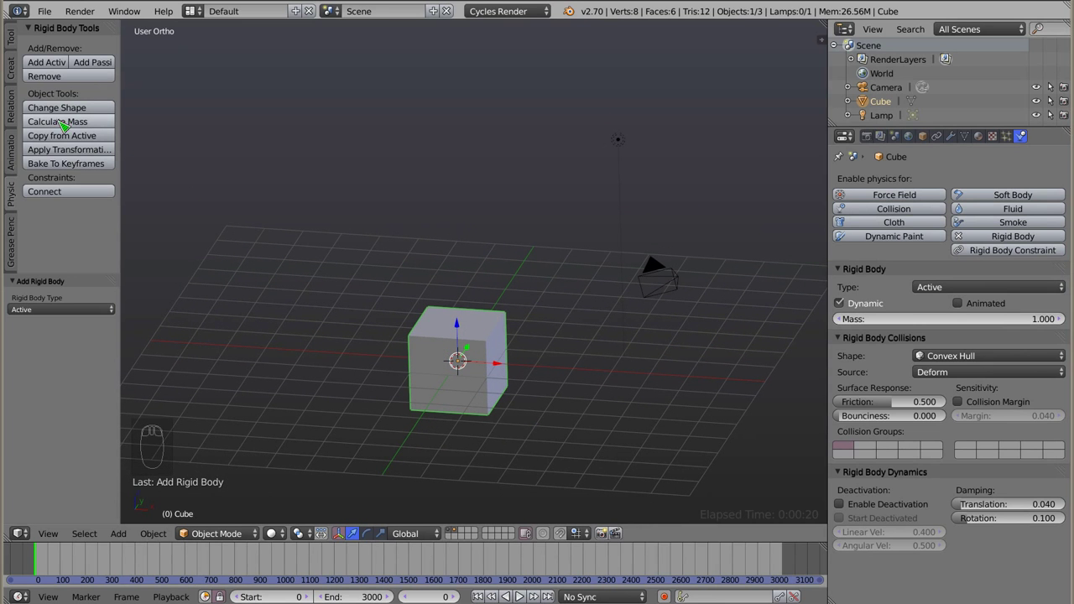
# Choose the Gold preset so the cube's calculated mass becomes about 154256.
pyautogui.click(103, 127)
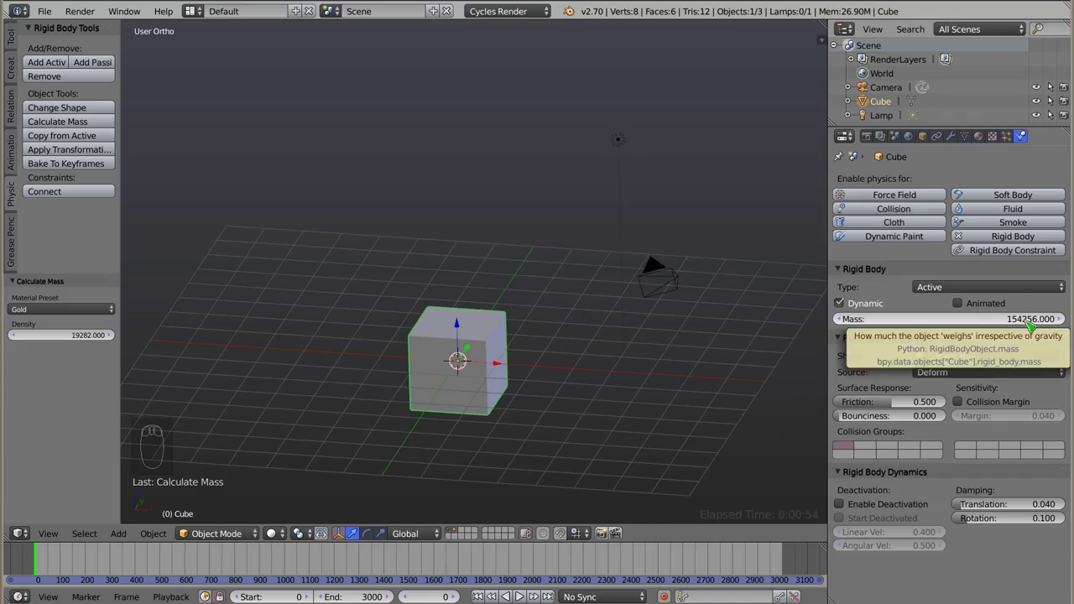
# Set the scene units to Metric so the cube's mass reads 154.256 ton.
pyautogui.moveTo(902, 141); pyautogui.dragTo(852, 235)
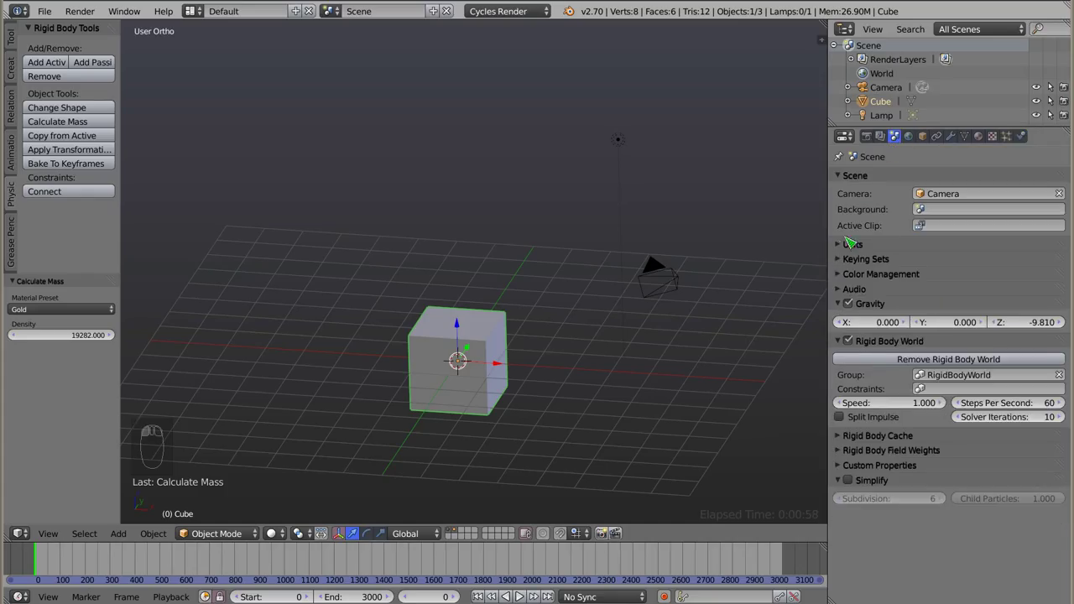
pyautogui.moveTo(841, 250); pyautogui.dragTo(1024, 152)
pyautogui.moveTo(1024, 144); pyautogui.dragTo(1026, 326)
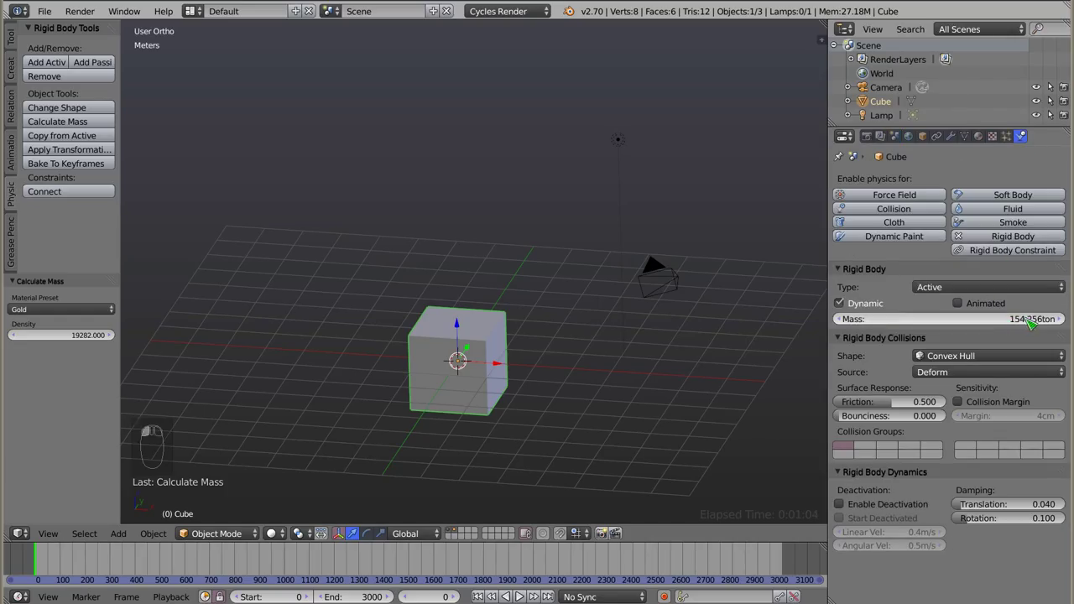
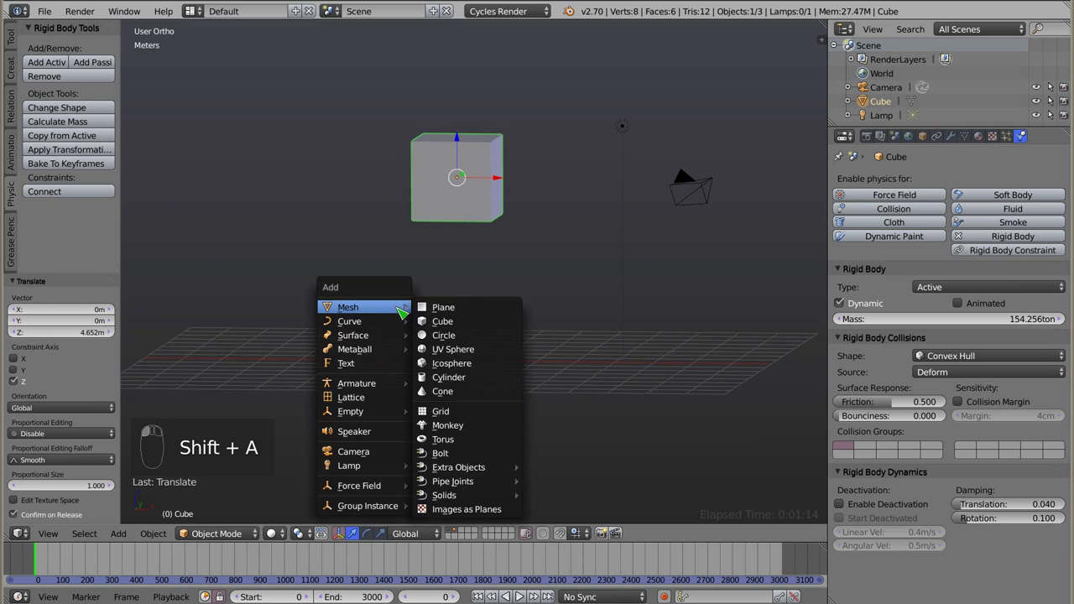
# Scale the new plane into a large ground and run the drop simulation once.
pyautogui.press('s')
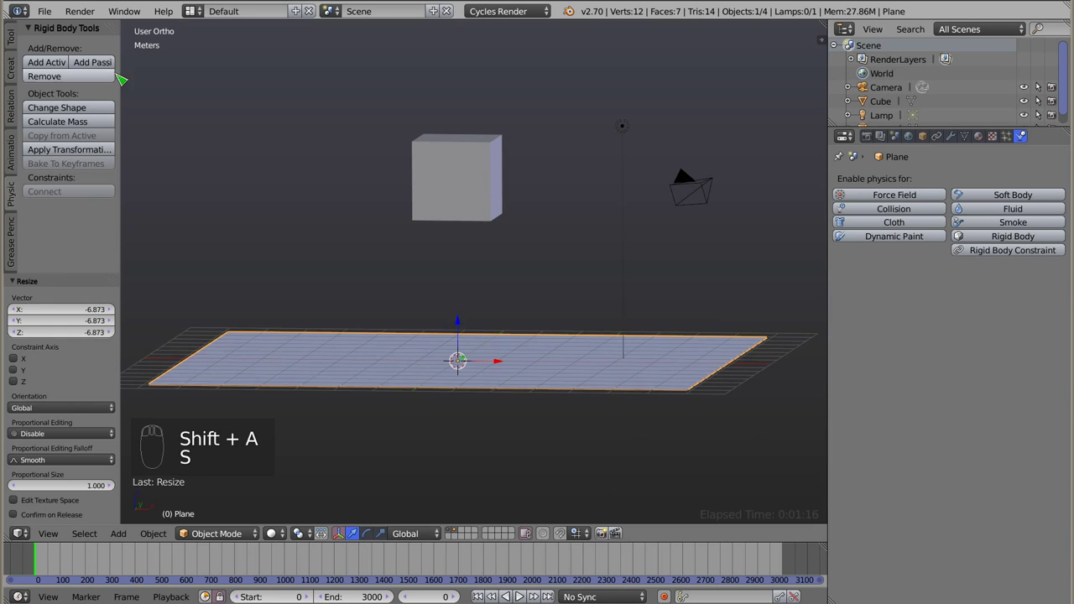
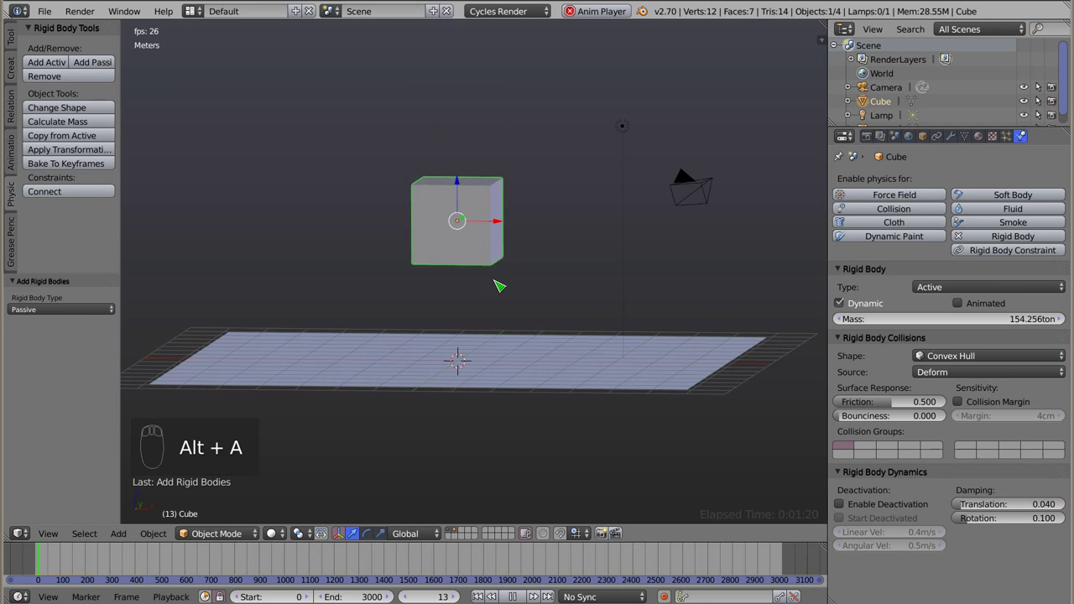
pyautogui.moveTo(455, 375); pyautogui.dragTo(495, 184)
pyautogui.press('Escape')
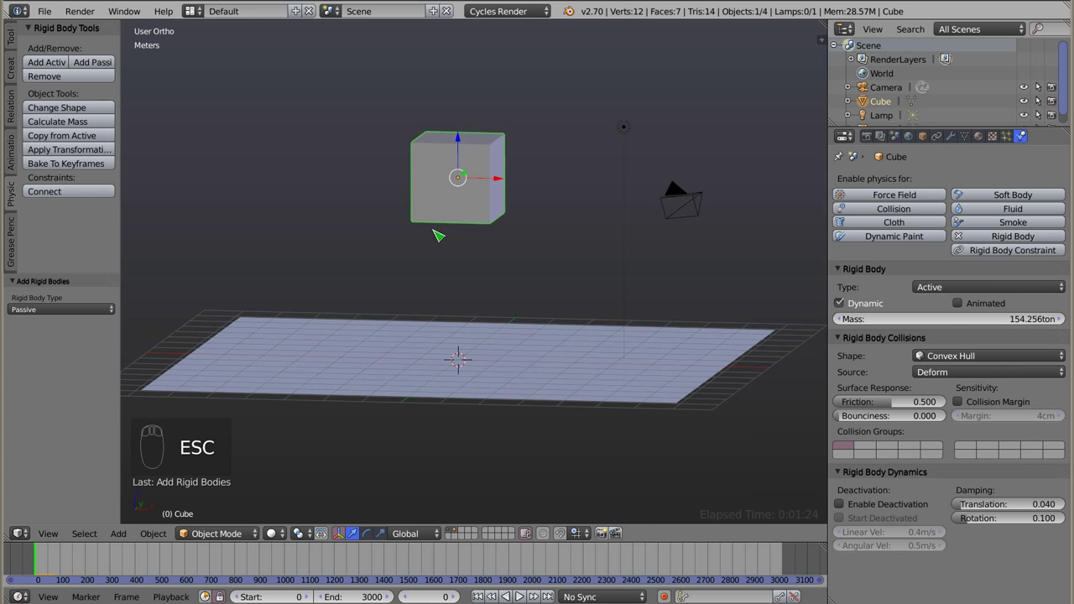
# Duplicate the cube below the first and give the copy a Paper mass of 9.608 ton.
pyautogui.press('shift+d')
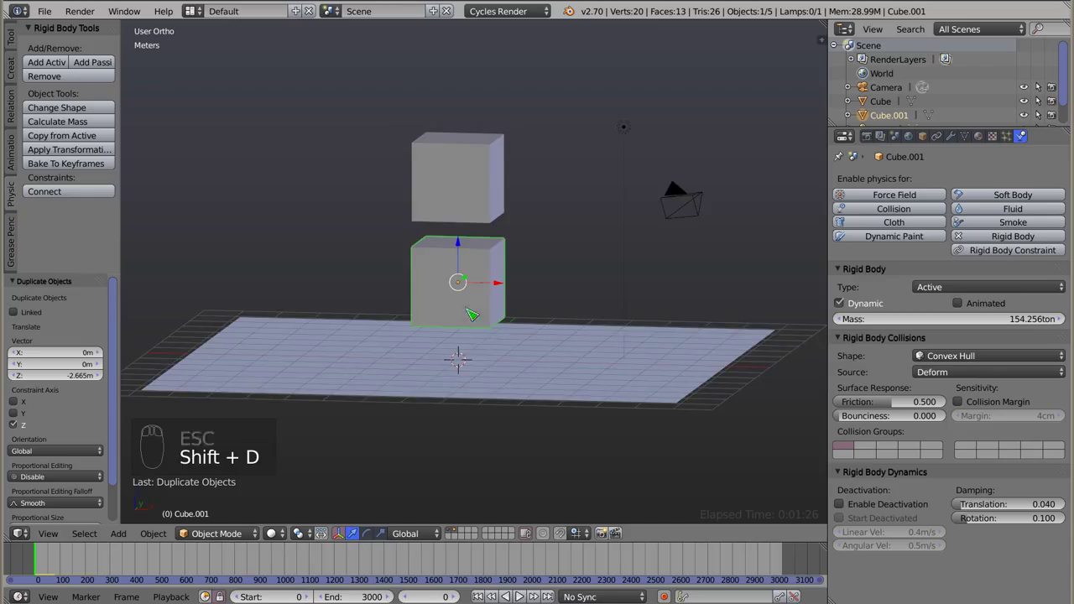
pyautogui.moveTo(468, 335); pyautogui.dragTo(86, 128)
pyautogui.click(86, 128)
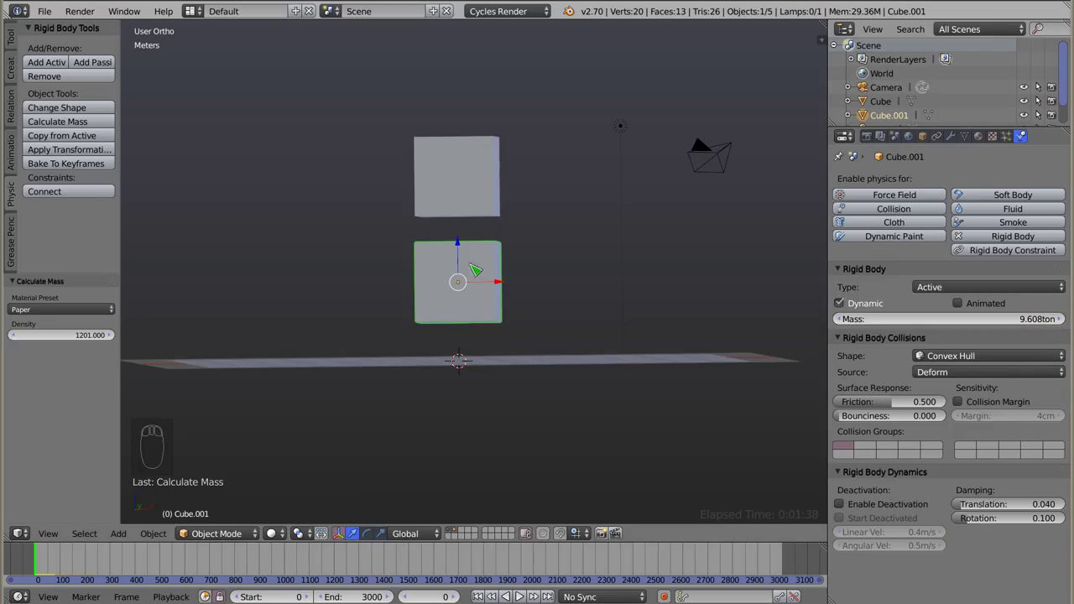
pyautogui.moveTo(455, 266); pyautogui.dragTo(548, 254)
# Play the drop of both cubes onto the plane, stopping and stepping to early frames.
pyautogui.press('alt+a')
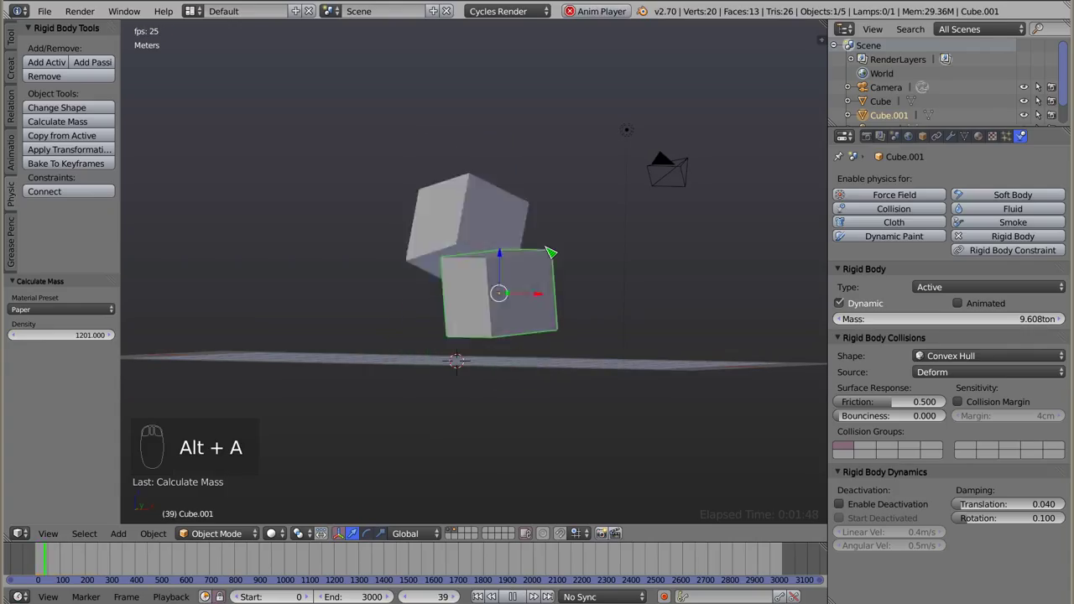
pyautogui.press('Escape')
pyautogui.press('alt+a')
pyautogui.press('Escape')
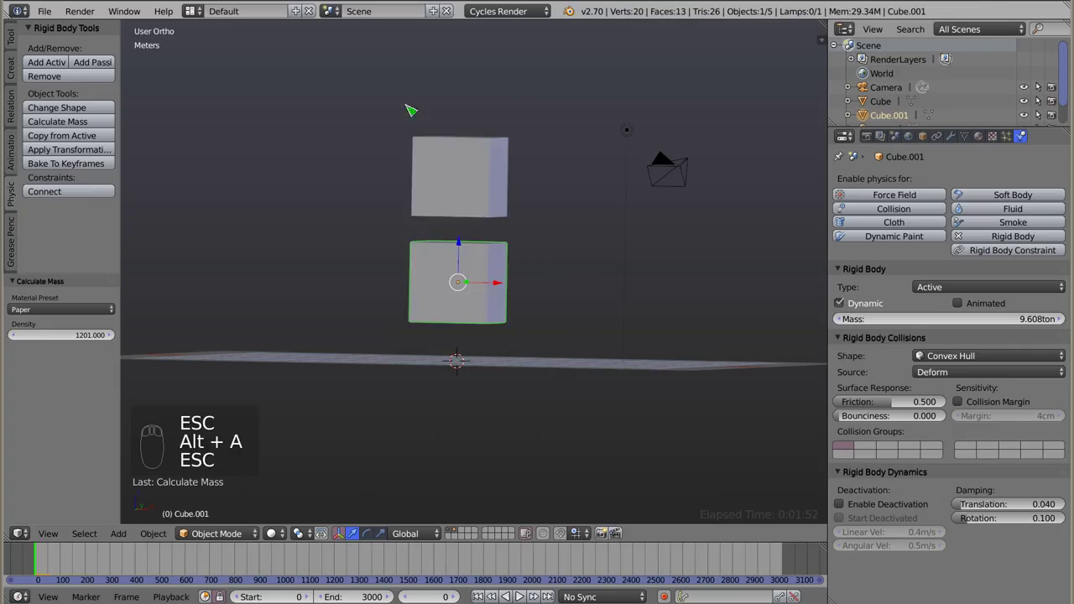
pyautogui.moveTo(497, 249); pyautogui.dragTo(503, 337)
pyautogui.press('alt+a')
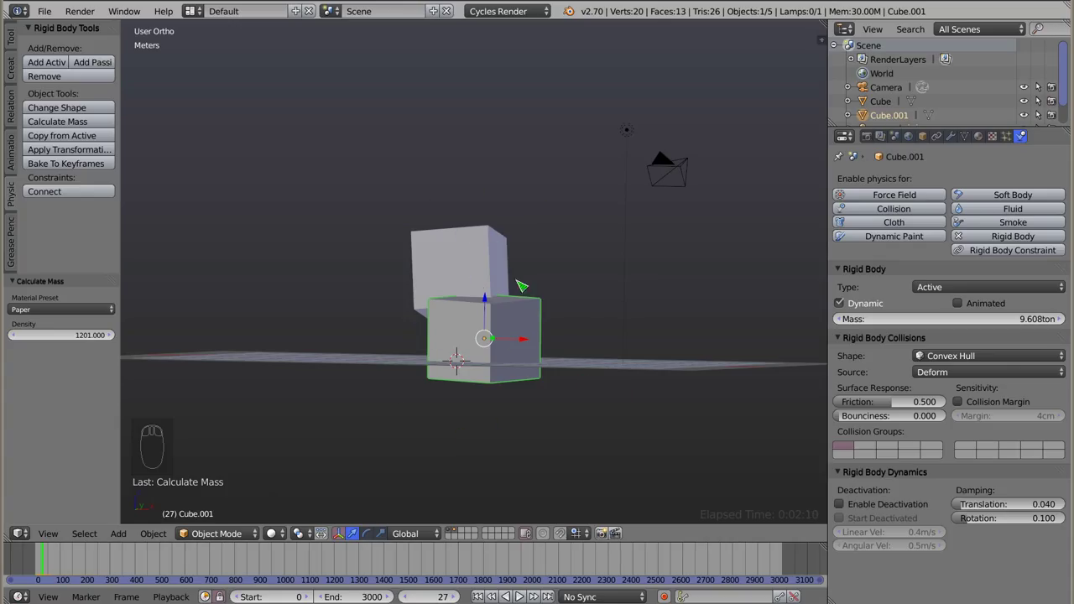
# Replay the simulation from an orbited view and rewind to frame 0.
pyautogui.moveTo(467, 345); pyautogui.dragTo(539, 311)
pyautogui.press('alt+a')
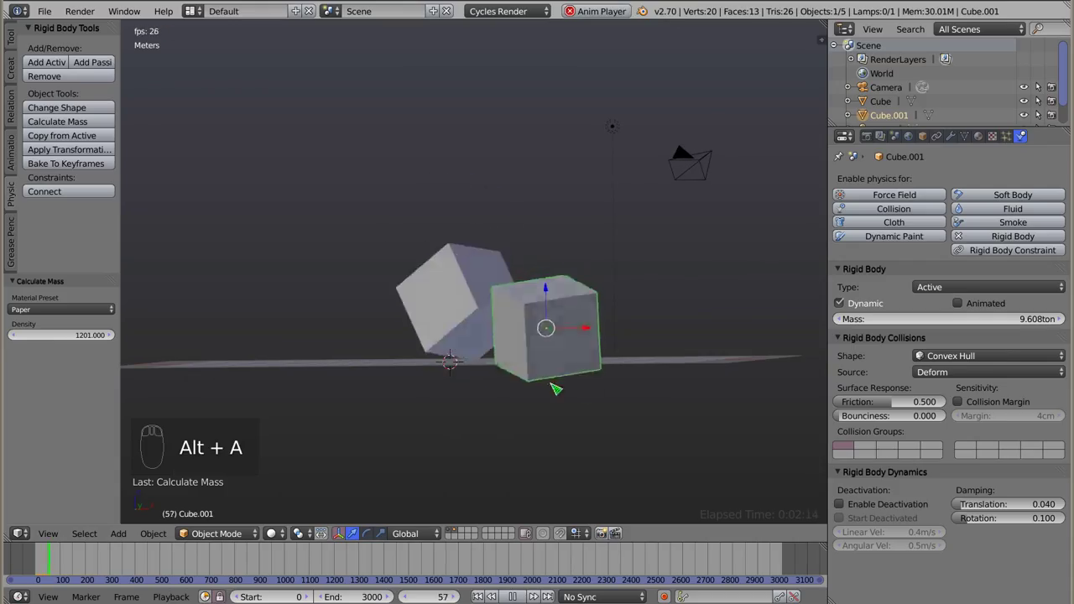
pyautogui.press('Escape')
pyautogui.press('alt+a')
pyautogui.press('Escape')
pyautogui.press('shift+Left')
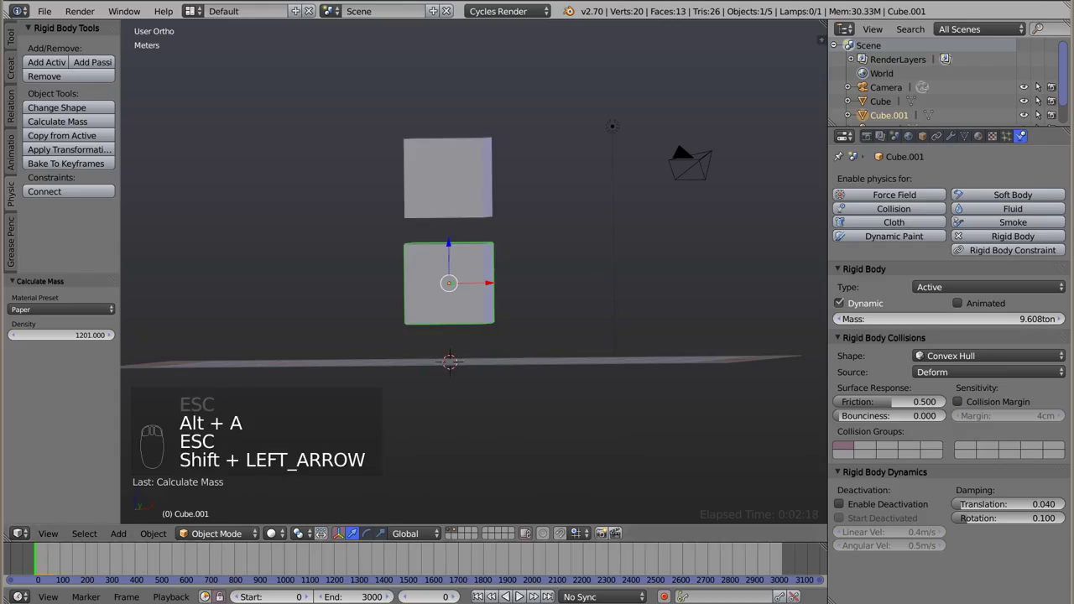
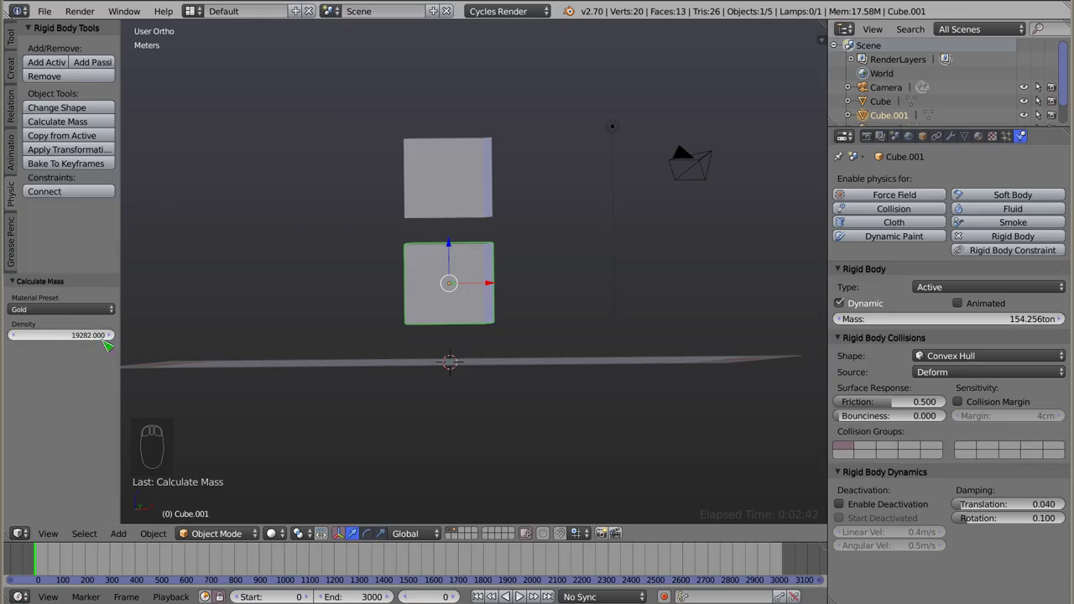
pyautogui.click(61, 315)
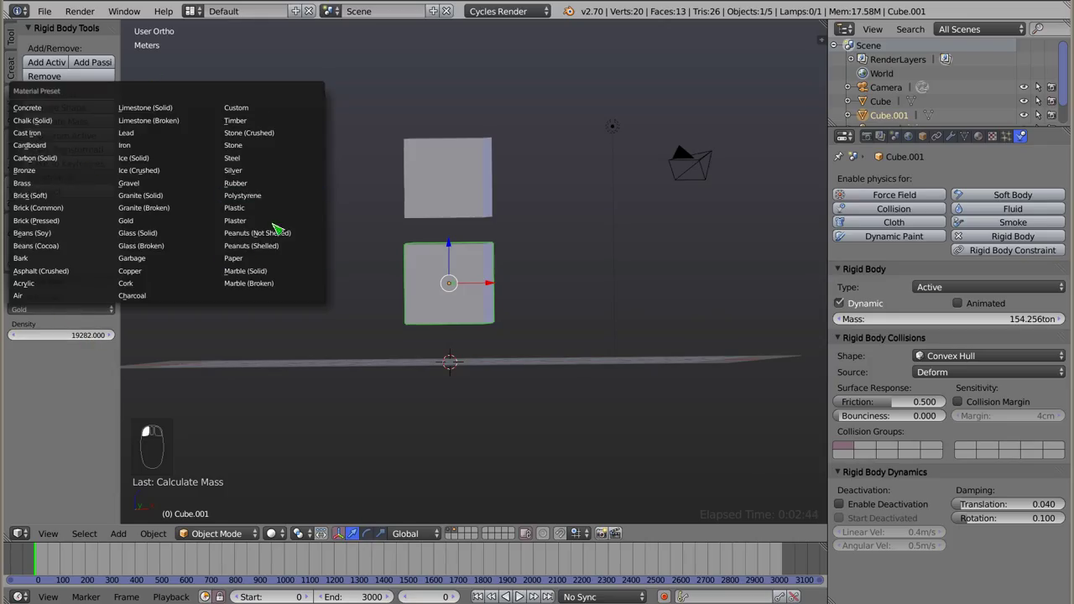
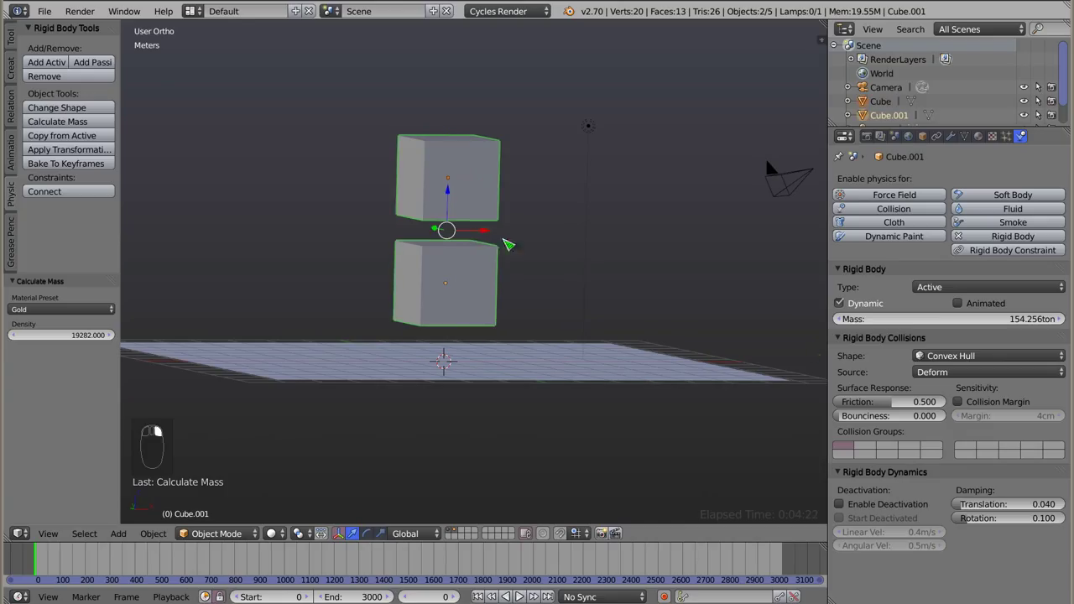
# Enter 10 g in Cube.001's Mass field.
pyautogui.moveTo(947, 323); pyautogui.dragTo(946, 323)
pyautogui.click(946, 323)
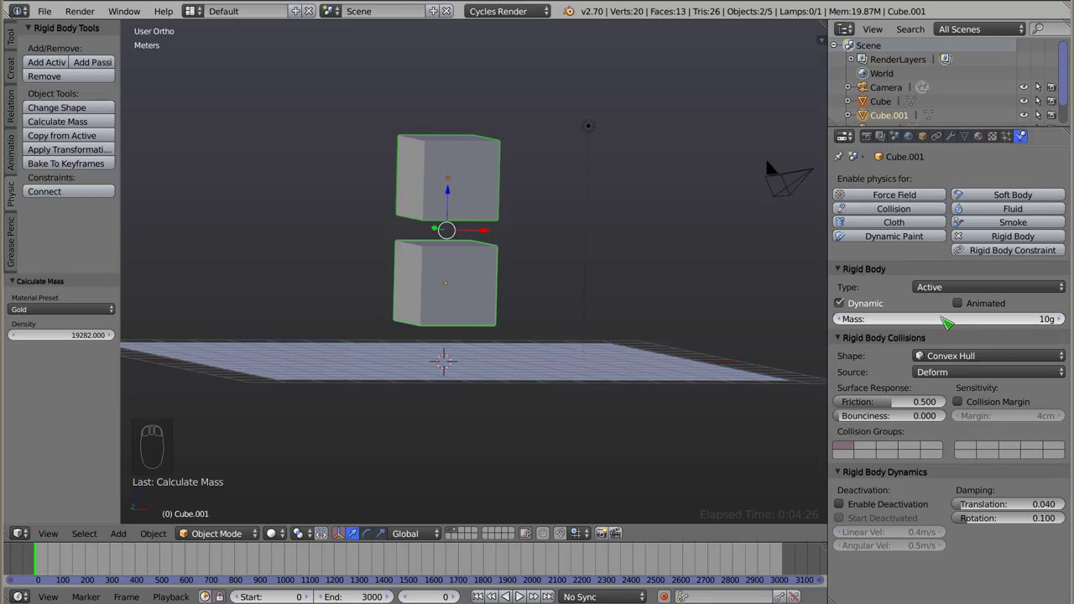
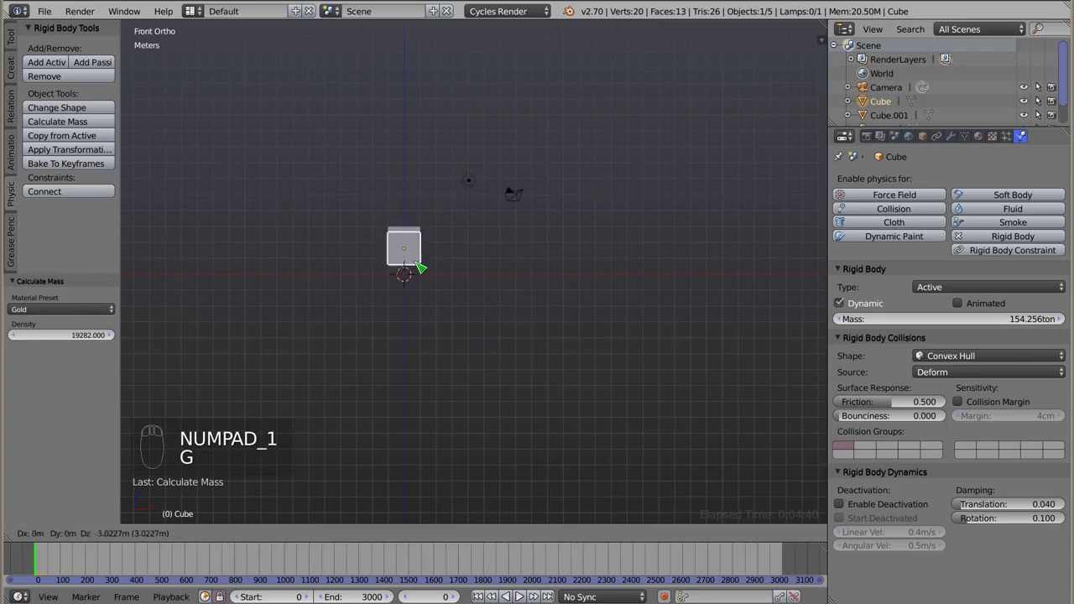
# Lower the heavy Cube toward the ground and replay the drop.
pyautogui.moveTo(411, 234); pyautogui.dragTo(458, 220)
pyautogui.press('g')
pyautogui.press('alt+a')
pyautogui.press('Escape')
# Raise the 10 g Cube.001 above the other to 4.2715 m and show its transform properties.
pyautogui.moveTo(398, 251); pyautogui.dragTo(495, 234)
pyautogui.press('alt+a')
pyautogui.press('Escape')
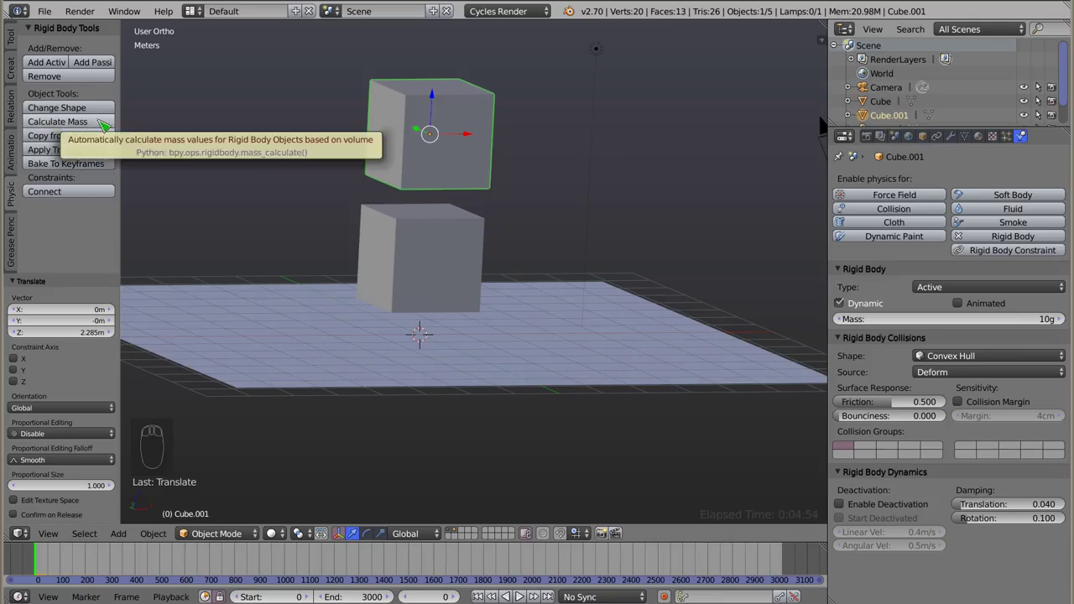
pyautogui.press('n')
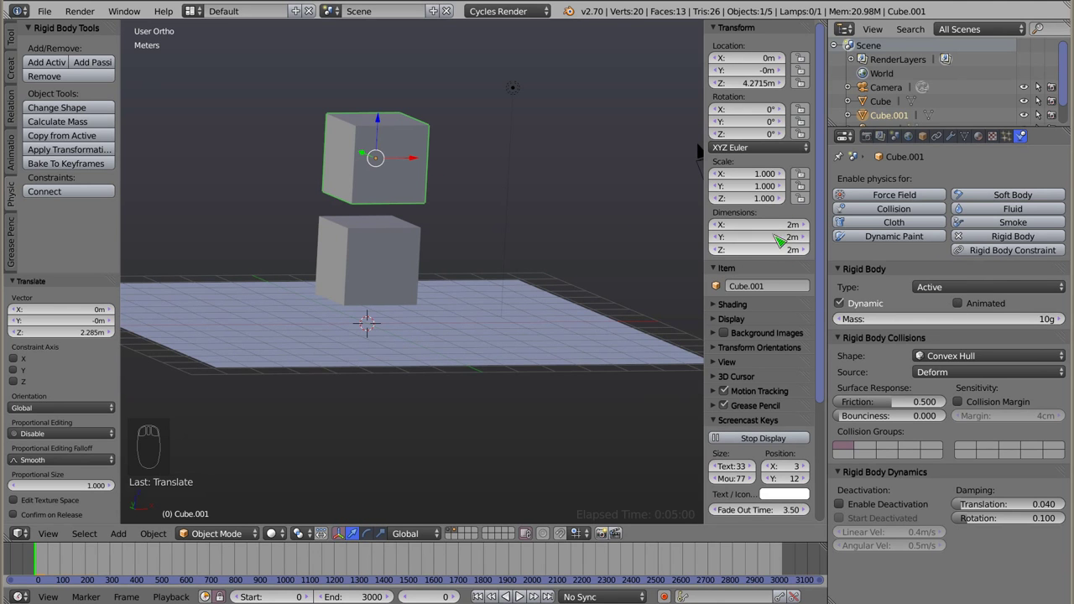
# Scale Cube.001 to 0.5 for a Gold mass of 19.282 ton, then clear its scale.
pyautogui.press('s')
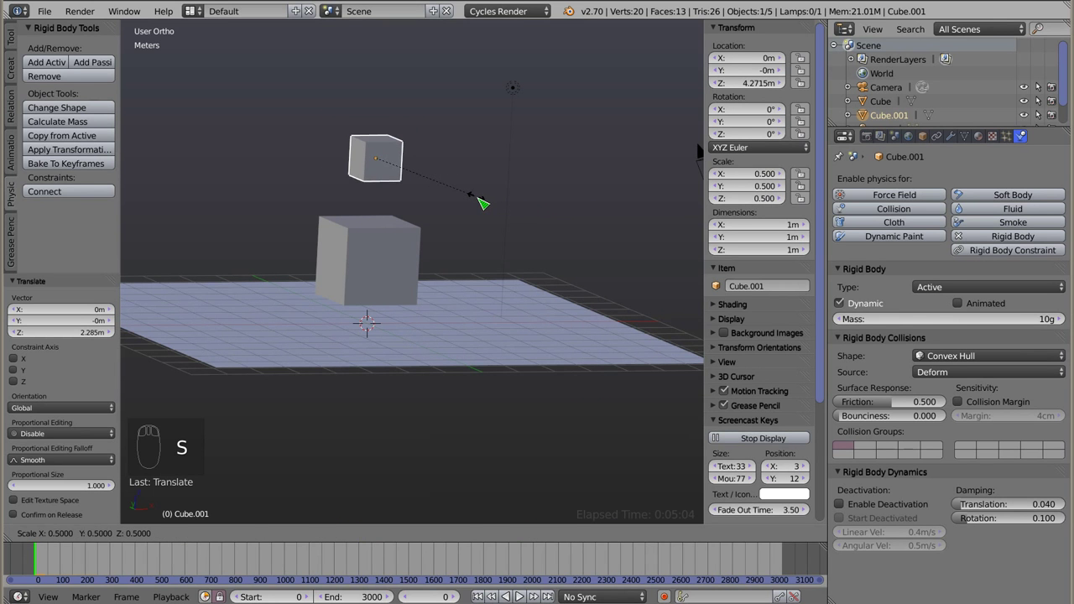
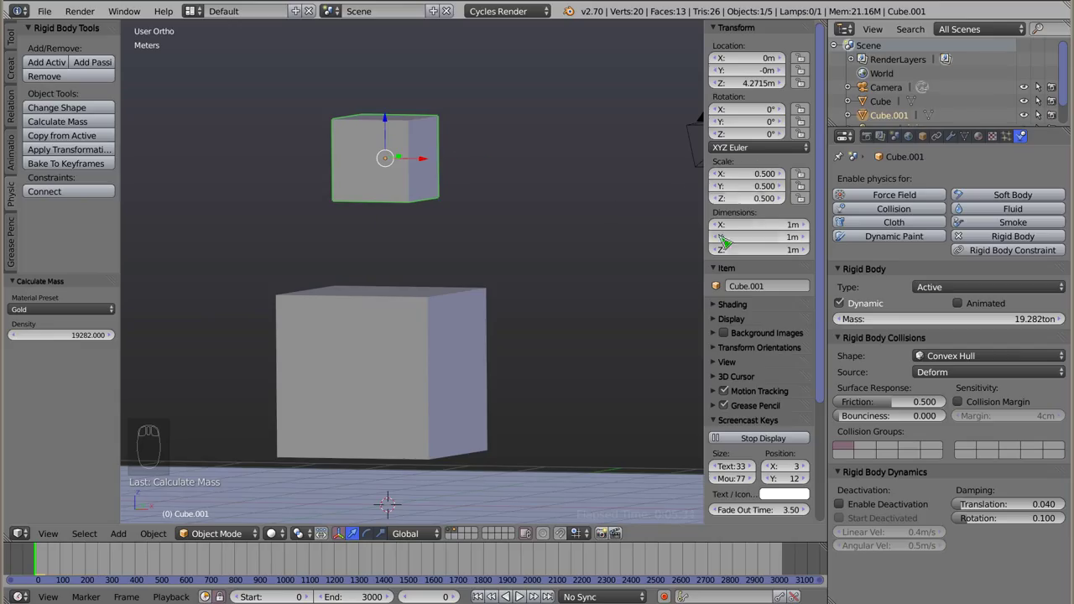
pyautogui.press('alt+s')
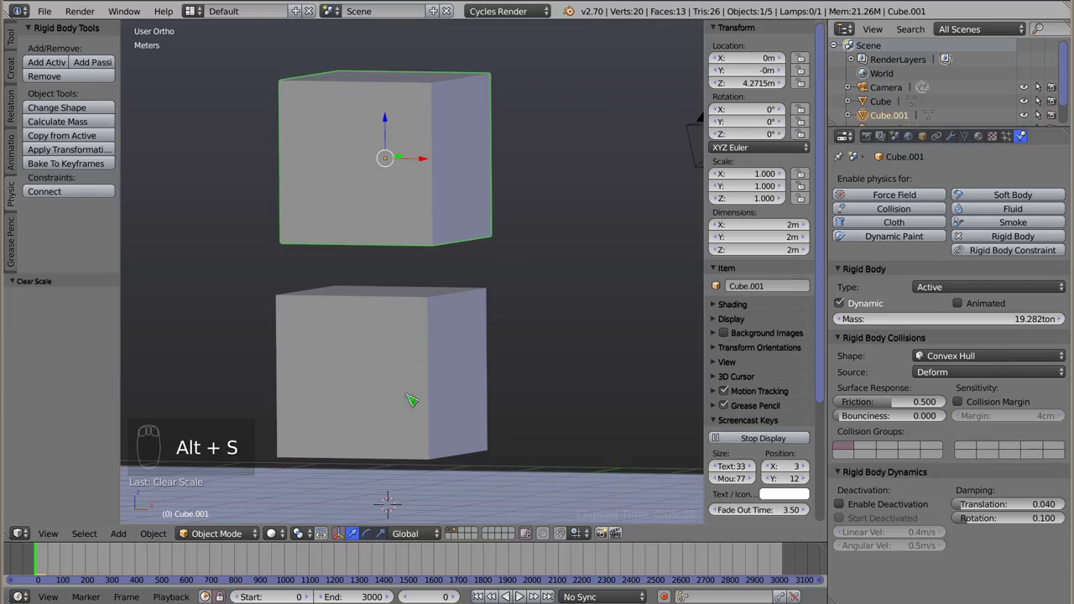